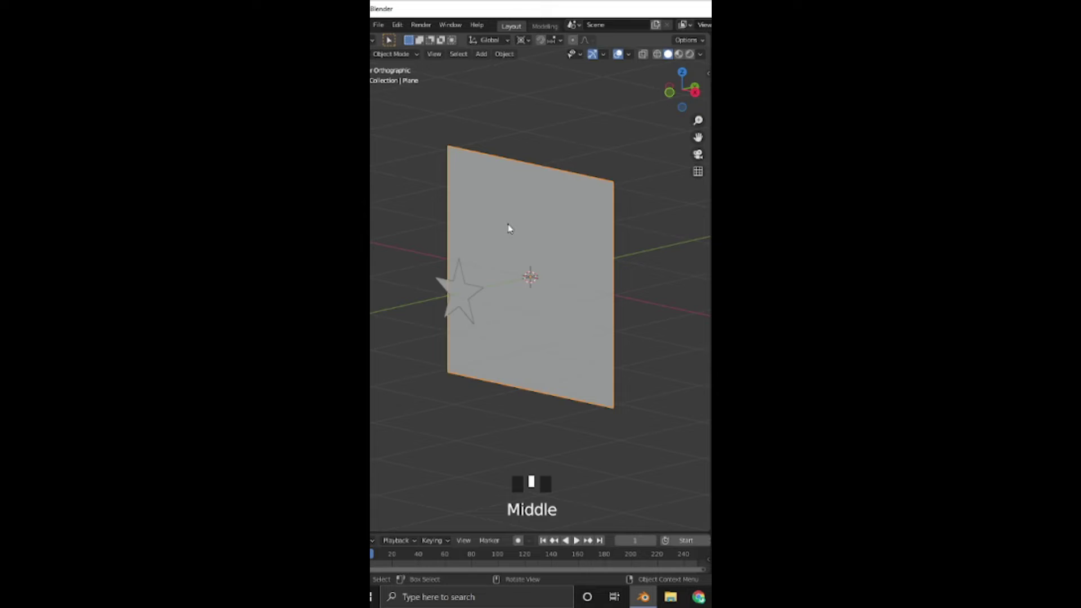
# Step: Select the star curve and the vertical plane, checking their alignment in front view
pyautogui.click(467, 302)
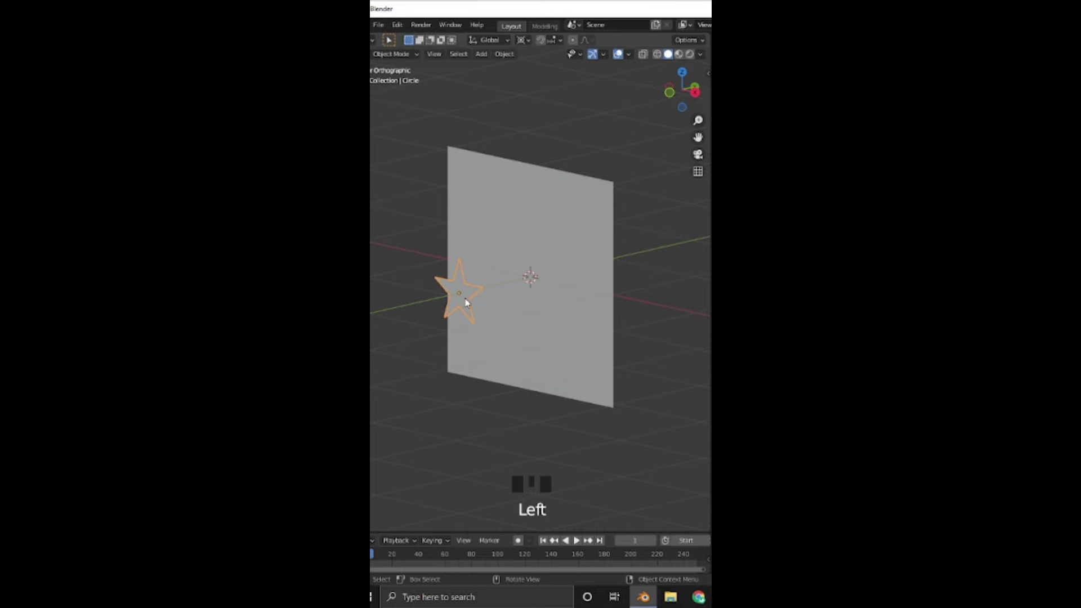
pyautogui.click(534, 225)
pyautogui.press('KP_1')
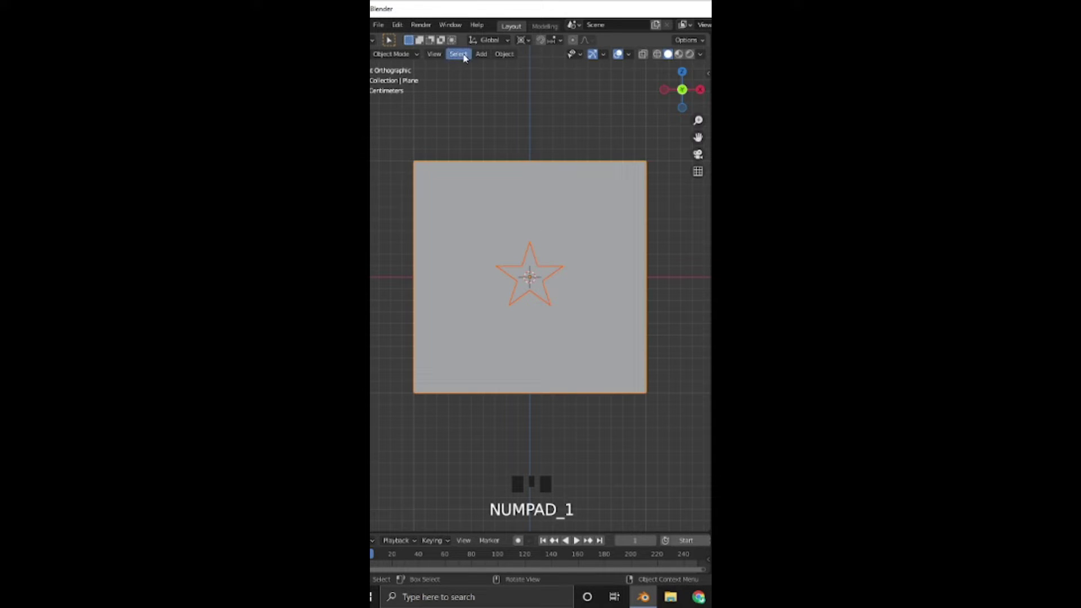
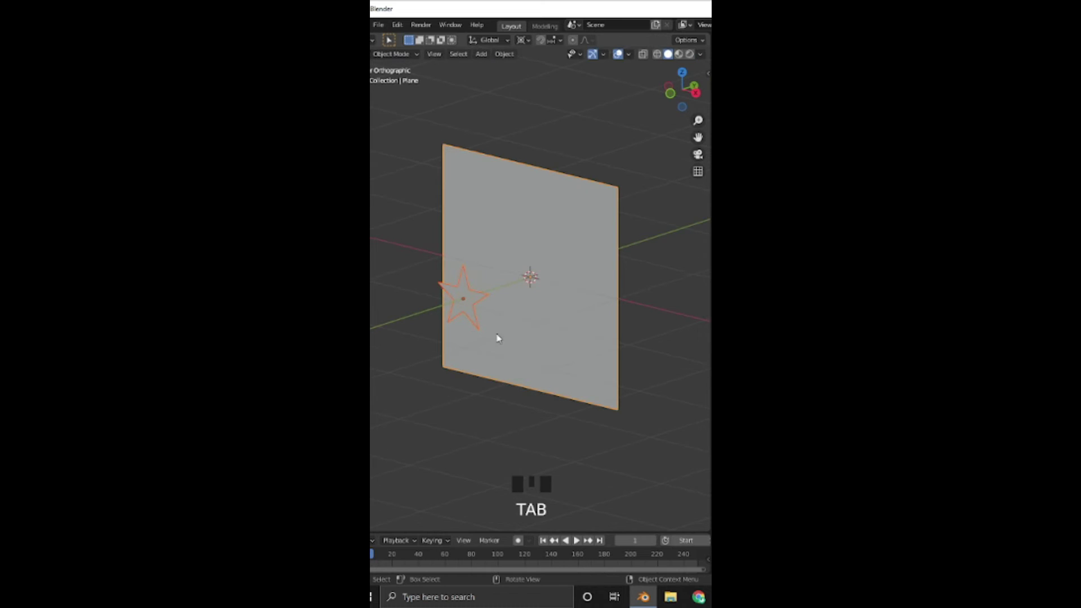
# Step: Grab the star curve and move it near the plane's centre in front view
pyautogui.click(471, 306)
pyautogui.press('KP_1')
pyautogui.press('g')
pyautogui.click(461, 232)
pyautogui.press('Tab')
# Step: Snap the star flat onto the plane's surface and place it toward the lower left
pyautogui.press('a')
pyautogui.moveTo(540, 58); pyautogui.dragTo(584, 324)
pyautogui.press('Tab')
pyautogui.moveTo(583, 339); pyautogui.dragTo(443, 358)
pyautogui.click(442, 358)
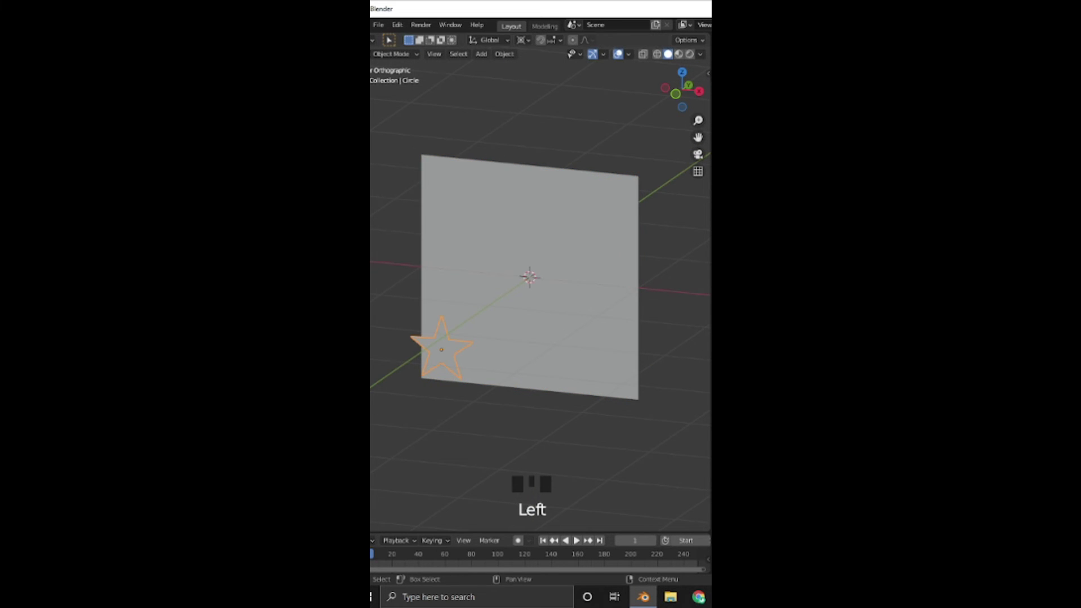